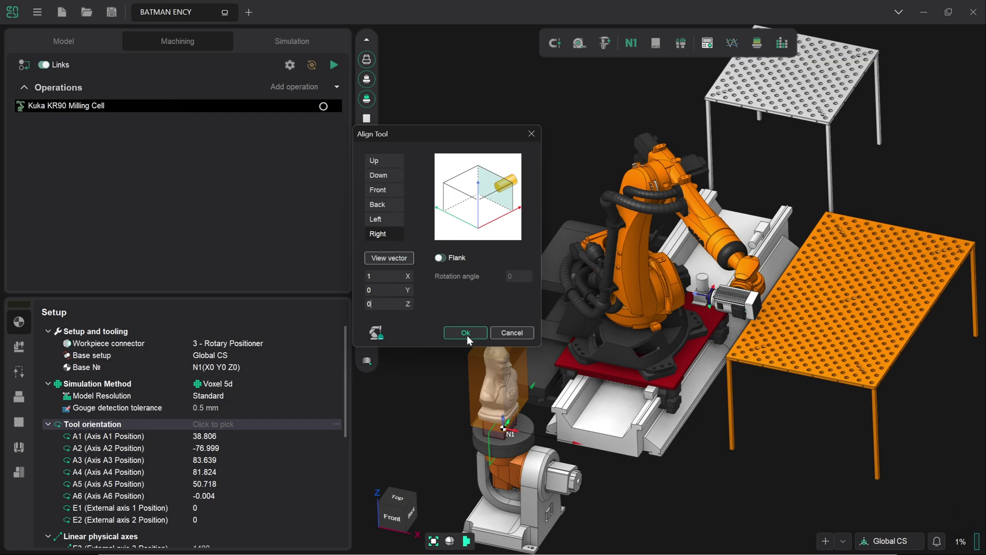
Step: Confirm the Right (X=1, Y=0, Z=0) tool alignment and bring up the Workpiece section
{"action": "left_click", "coordinate": [471, 340]}
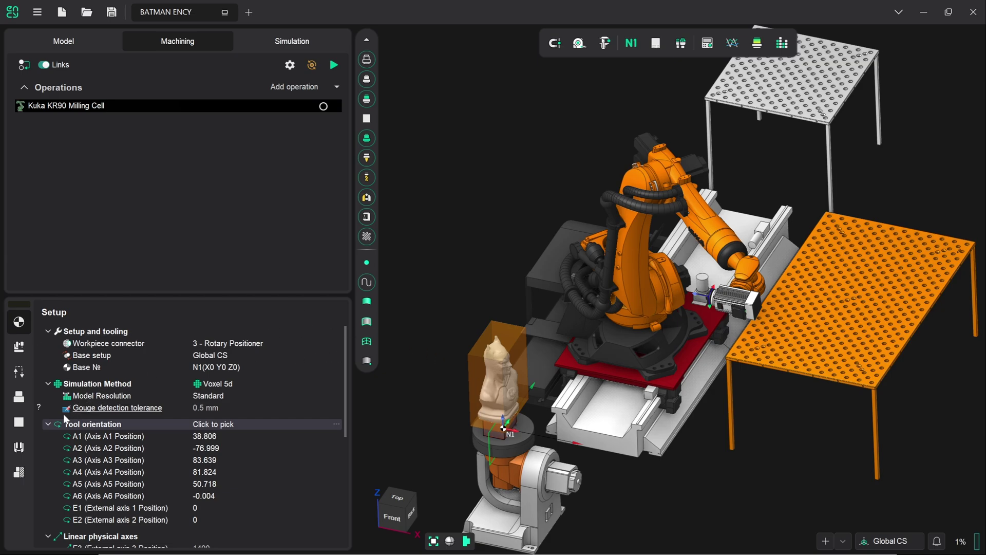
{"action": "left_click_drag", "start_coordinate": [25, 429], "coordinate": [96, 355]}
Step: Replace the box stock with a Box Around part primitive: 5 mm all sides, Negative Z 0
{"action": "left_click", "coordinate": [270, 337]}
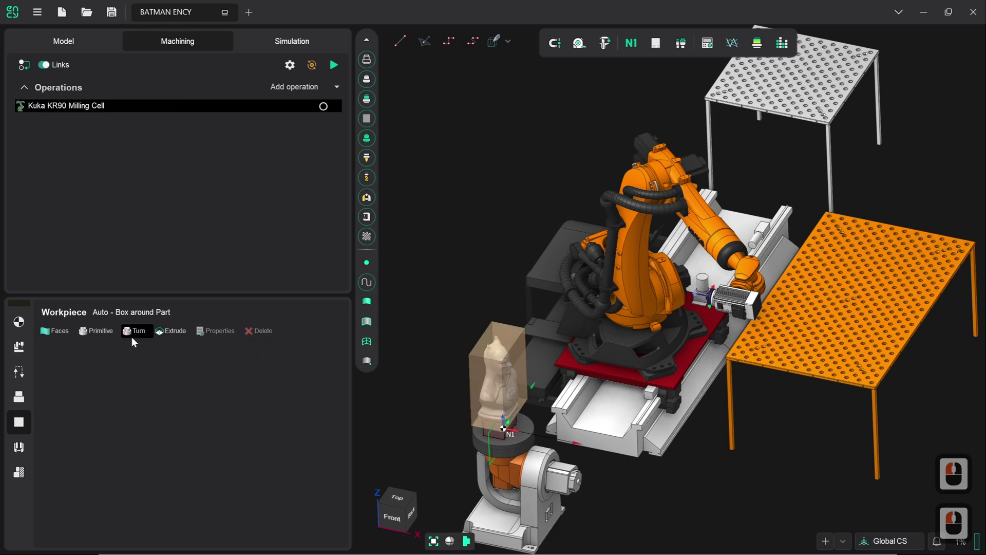
{"action": "left_click", "coordinate": [89, 333]}
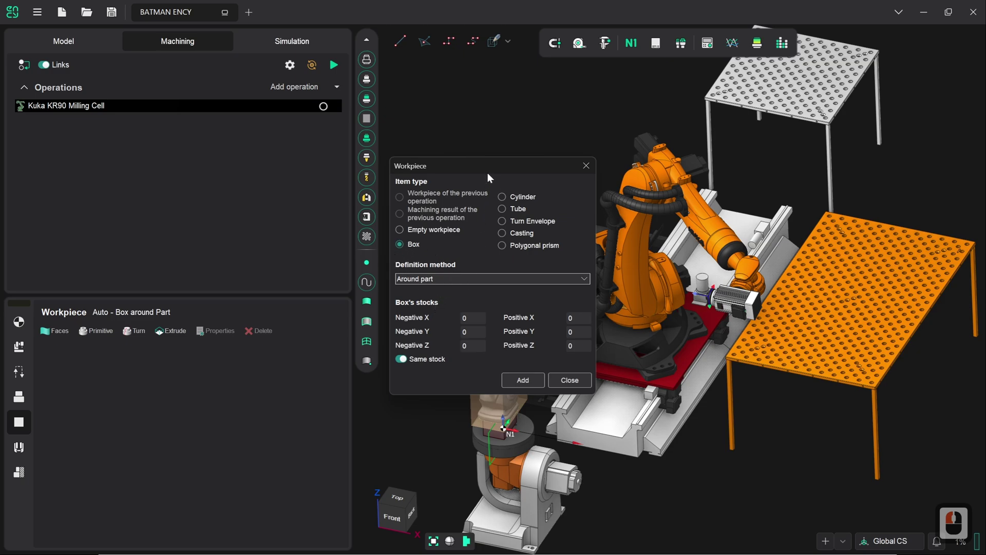
{"action": "left_click", "coordinate": [495, 93]}
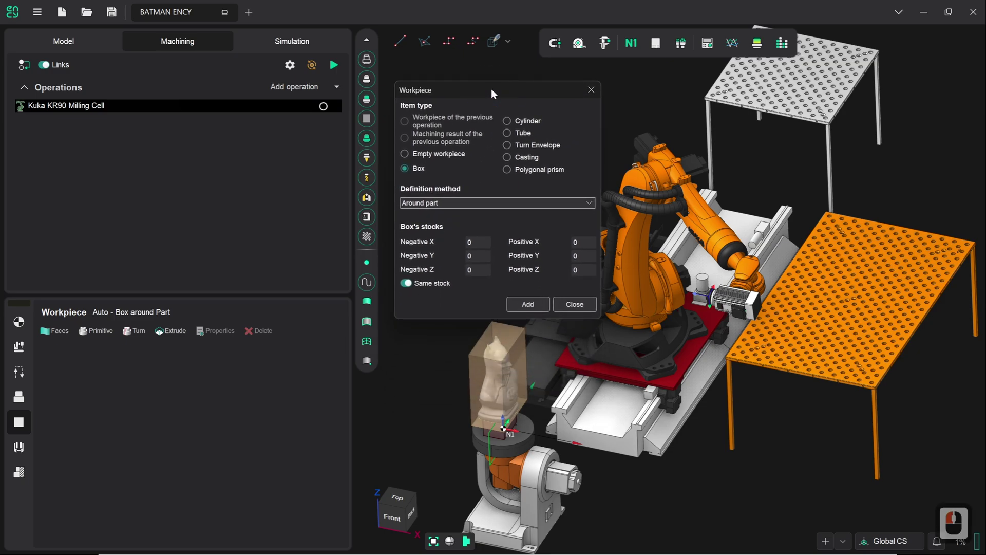
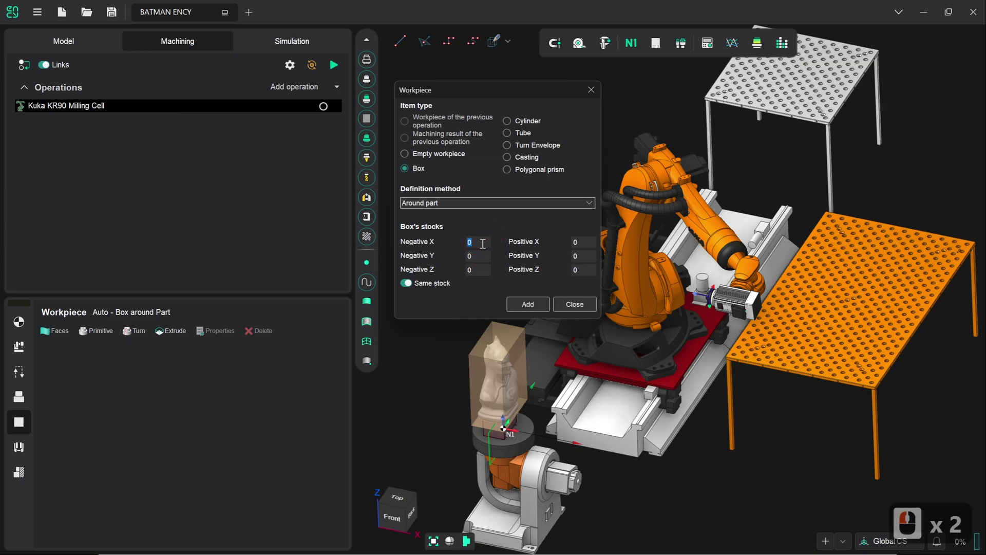
{"action": "key", "text": "5"}
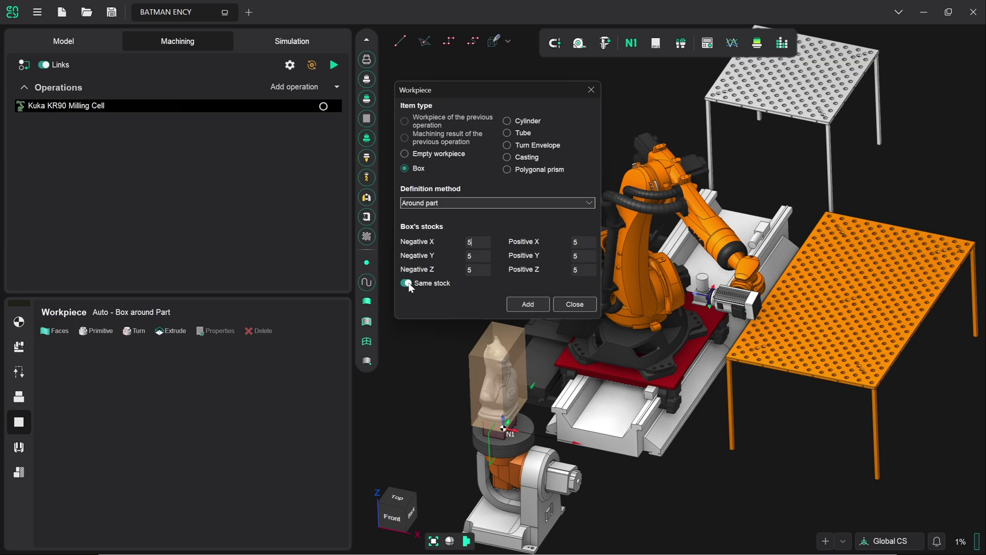
{"action": "left_click", "coordinate": [412, 287]}
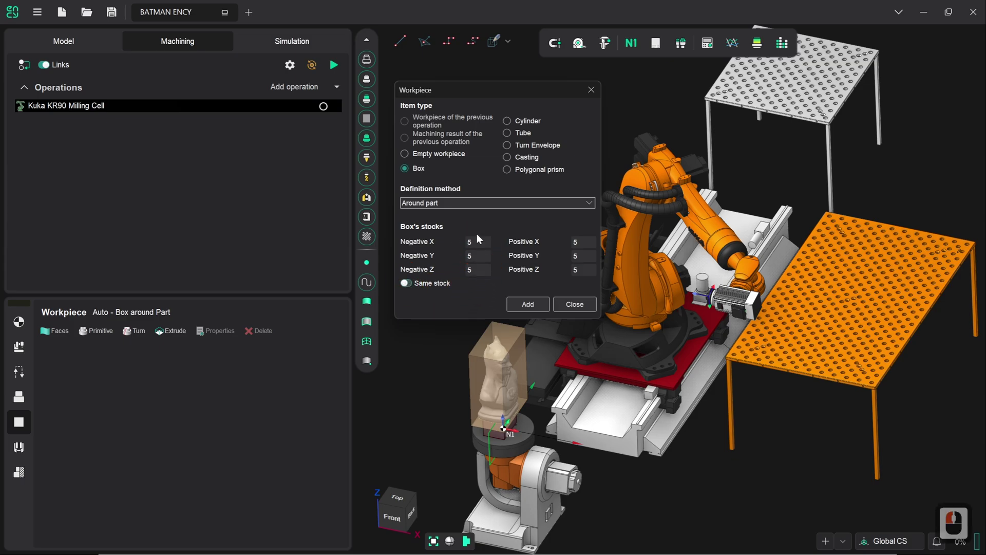
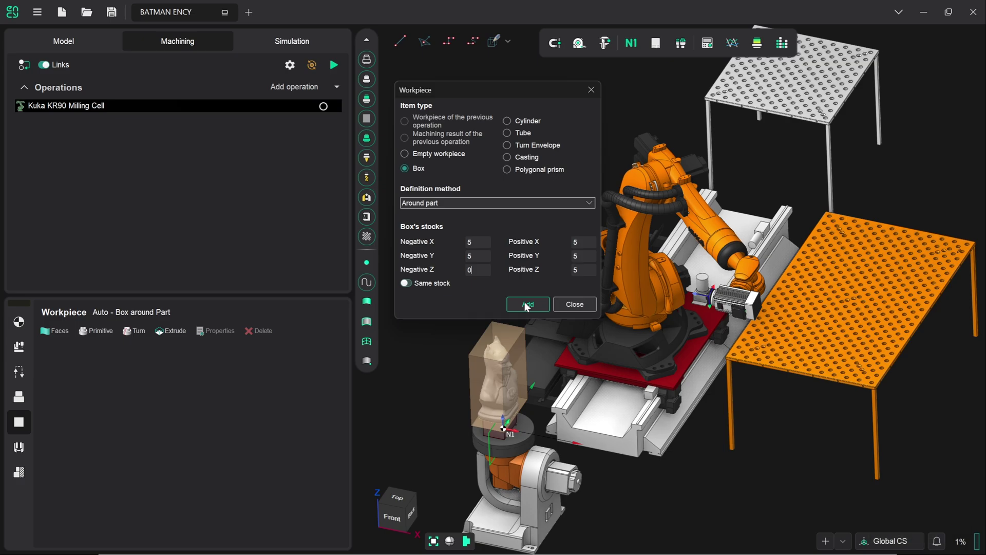
{"action": "left_click", "coordinate": [528, 306]}
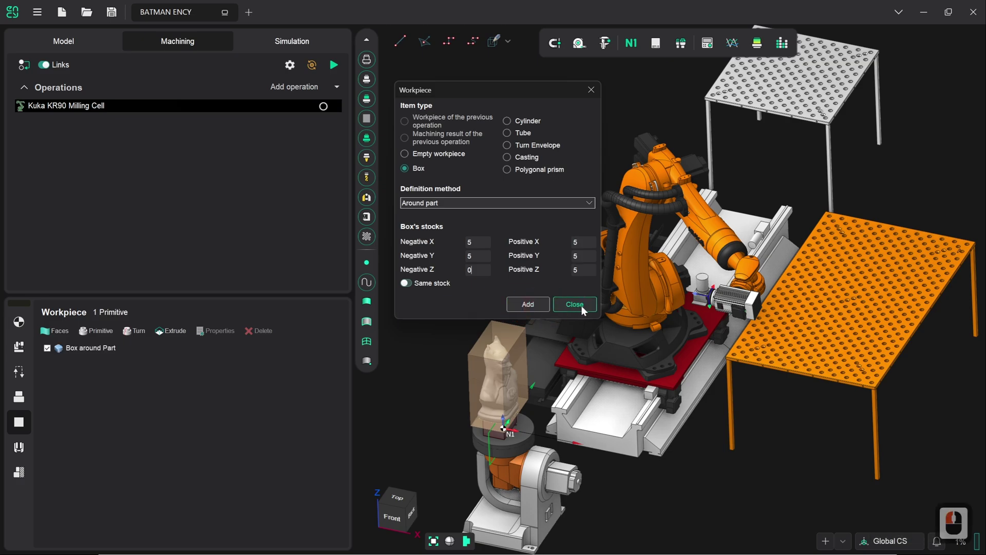
{"action": "left_click", "coordinate": [584, 310]}
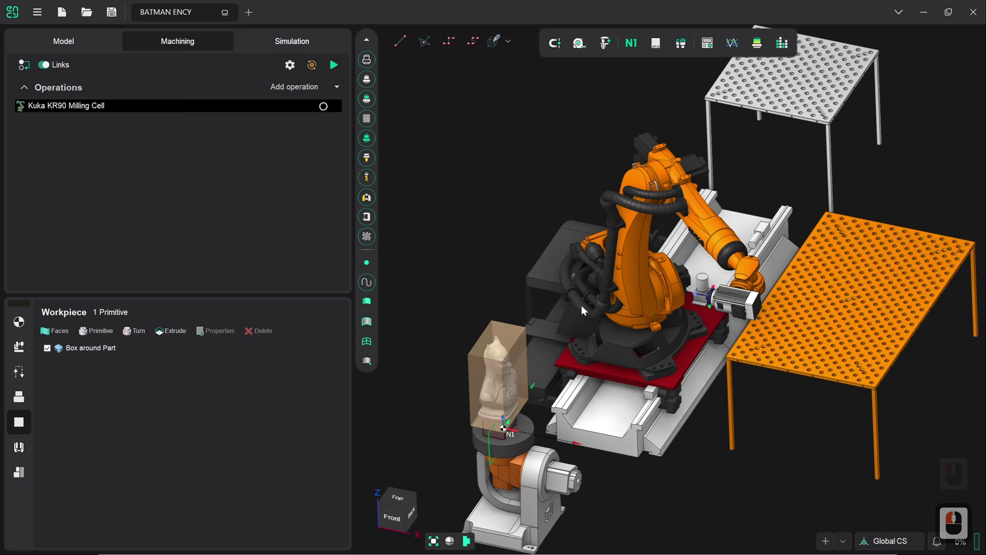
Step: Add a Roughing waterline operation with the 30mm cylindrical mill and calculate its toolpath
{"action": "left_click", "coordinate": [586, 308]}
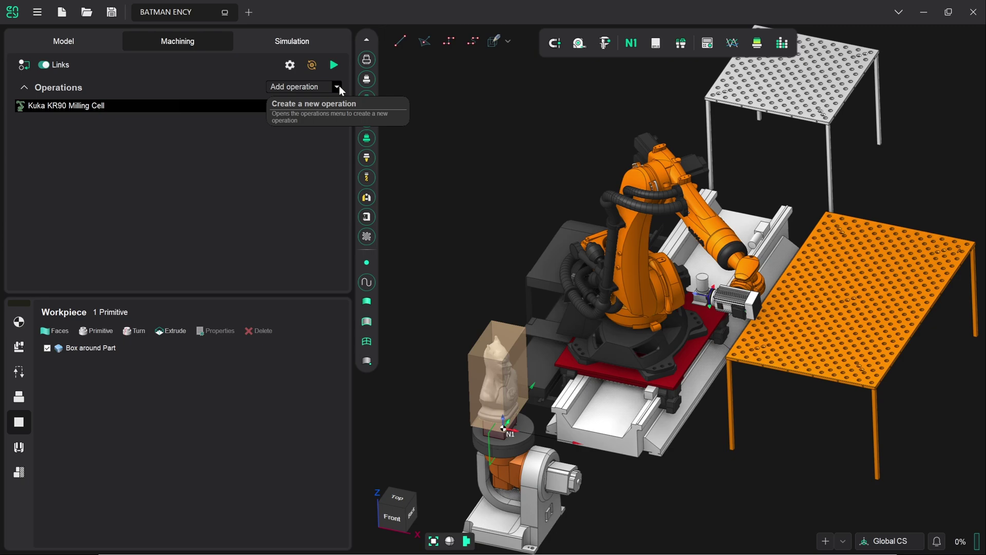
{"action": "left_click_drag", "start_coordinate": [343, 91], "coordinate": [399, 173]}
{"action": "left_click_drag", "start_coordinate": [399, 174], "coordinate": [330, 70]}
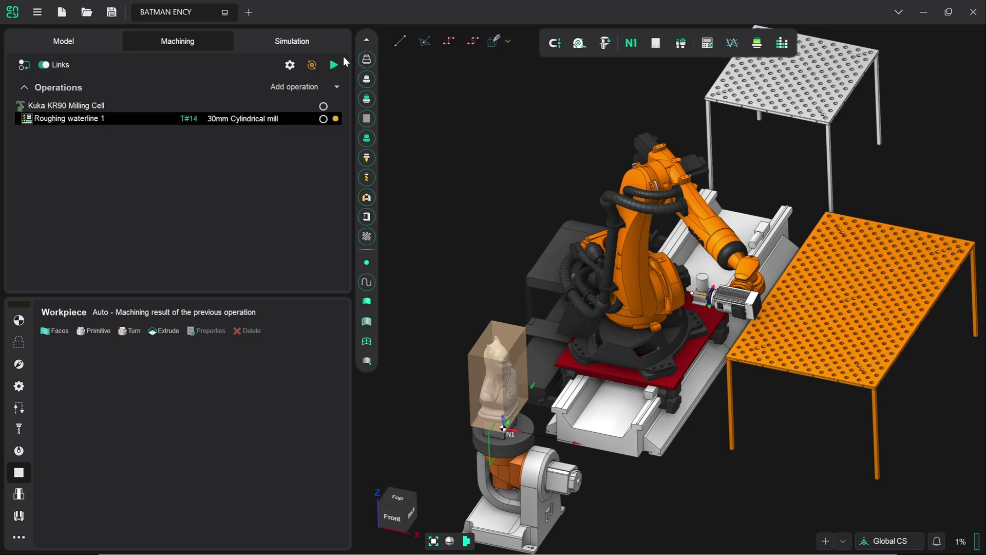
{"action": "left_click", "coordinate": [339, 66]}
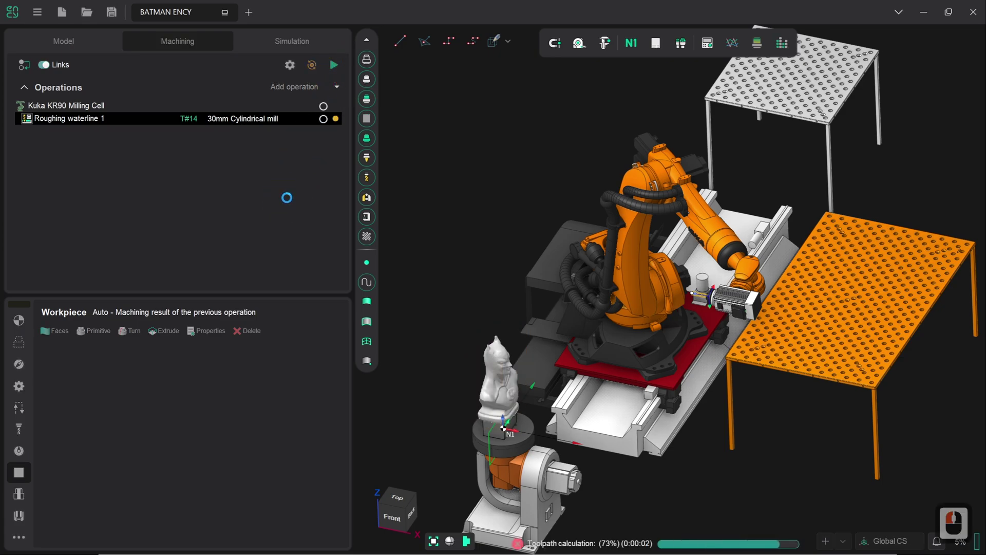
{"action": "left_click", "coordinate": [290, 203]}
Step: Switch to the Front view and zoom in on the Batman bust and its roughing toolpath
{"action": "double_click", "coordinate": [290, 202]}
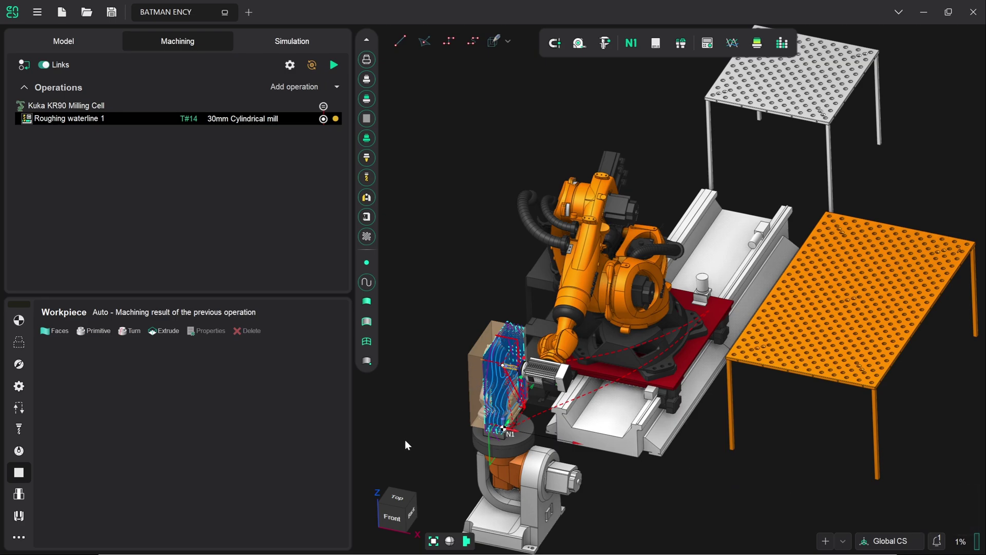
{"action": "left_click", "coordinate": [395, 525]}
{"action": "left_click_drag", "start_coordinate": [424, 331], "coordinate": [457, 198]}
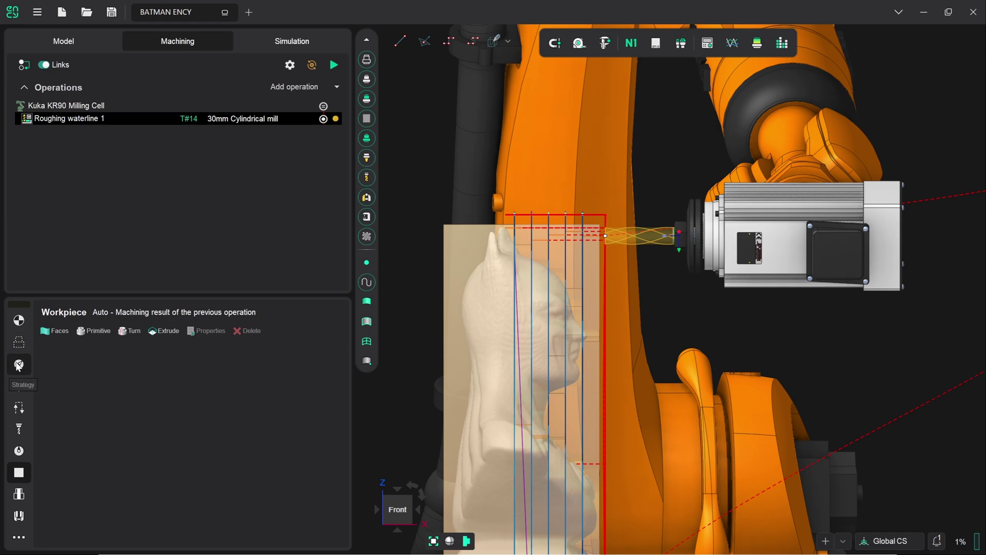
Step: In Strategy, pick a higher model point to raise the bottom level from -155.869 to about -65.87 mm
{"action": "left_click", "coordinate": [19, 366]}
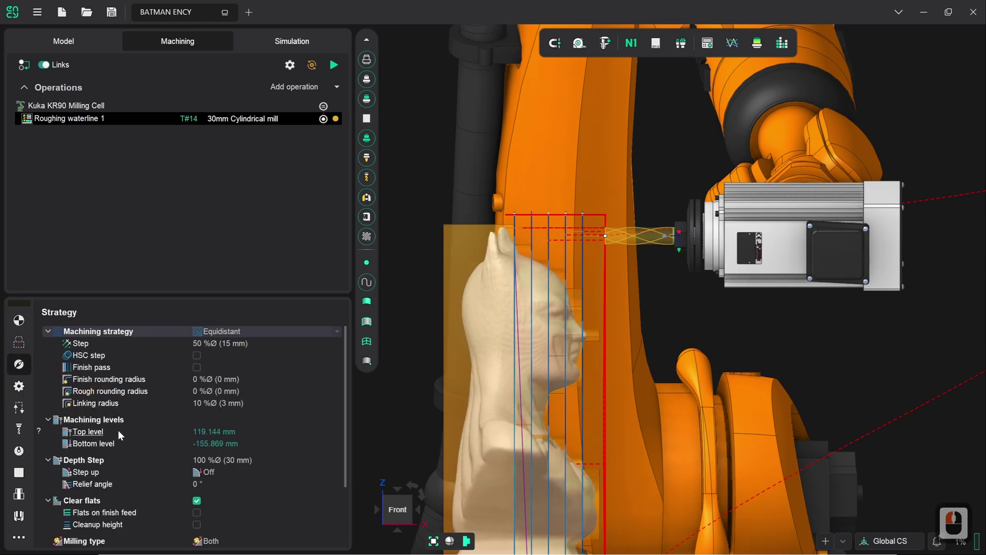
{"action": "left_click", "coordinate": [122, 435]}
{"action": "left_click", "coordinate": [609, 211]}
{"action": "left_click", "coordinate": [151, 446]}
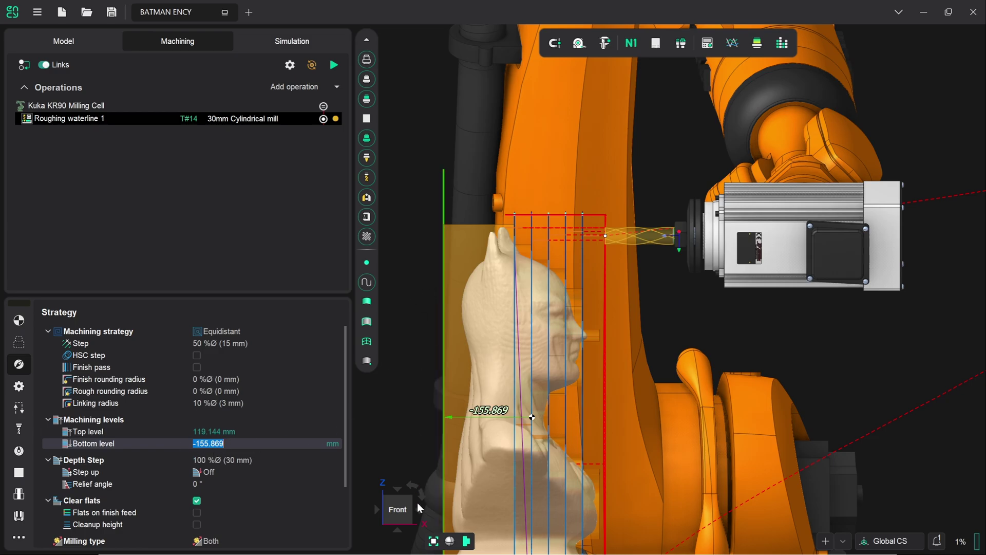
{"action": "right_click", "coordinate": [548, 442]}
{"action": "right_click", "coordinate": [545, 373]}
{"action": "right_click", "coordinate": [555, 372]}
{"action": "right_click", "coordinate": [557, 372]}
{"action": "left_click", "coordinate": [402, 513]}
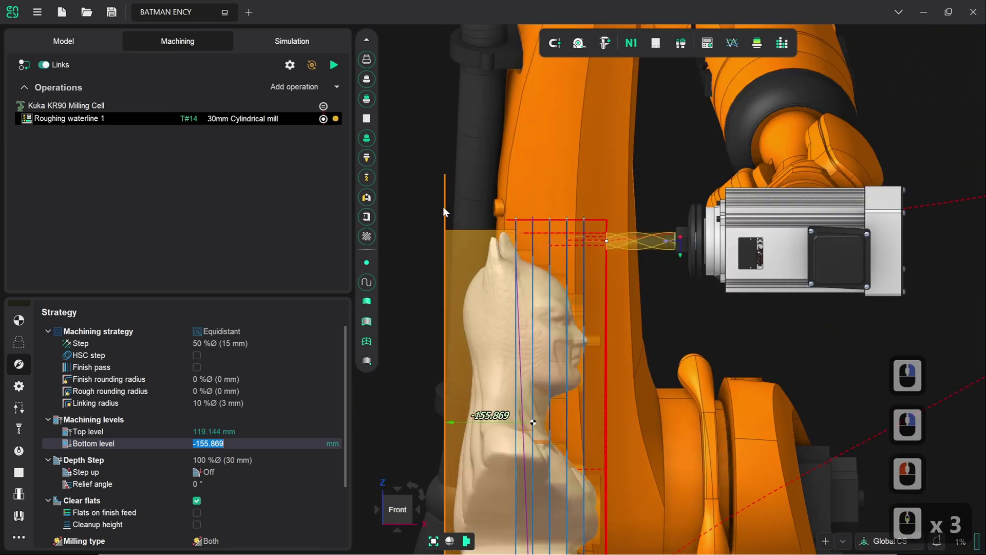
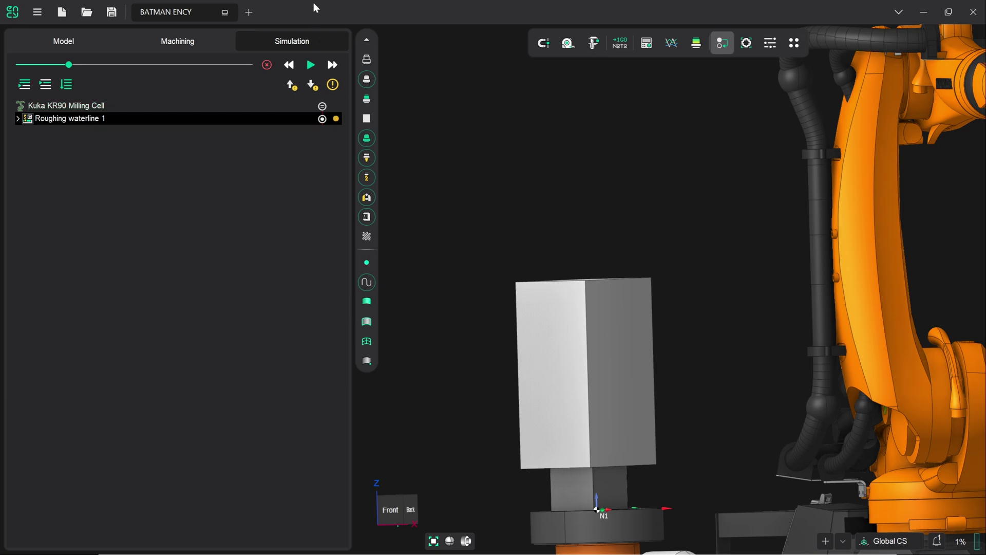
Step: Start the machining simulation, the robot moving toward the uncut block
{"action": "left_click_drag", "start_coordinate": [310, 68], "coordinate": [224, 210]}
{"action": "left_click_drag", "start_coordinate": [225, 209], "coordinate": [205, 237]}
{"action": "middle_click", "coordinate": [205, 248]}
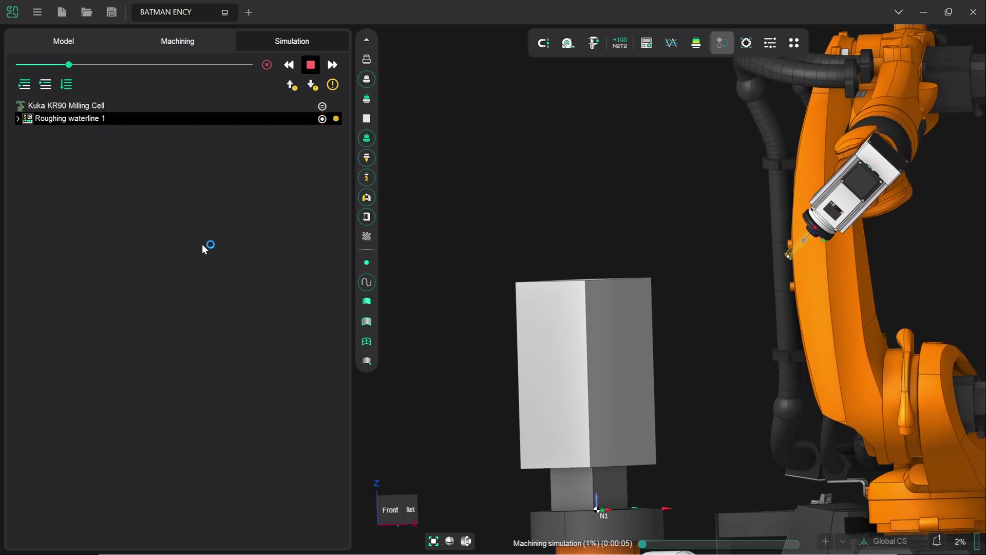
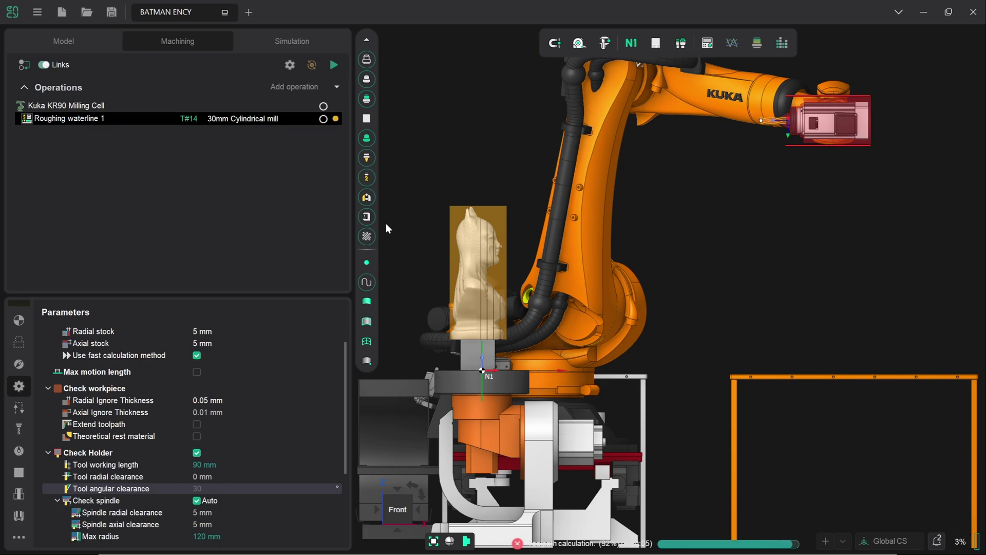
Step: Zoom, pan and orbit onto the bust to show the regenerated waterline passes wrapping it
{"action": "left_click_drag", "start_coordinate": [511, 318], "coordinate": [526, 349]}
{"action": "middle_click", "coordinate": [526, 350]}
{"action": "left_click_drag", "start_coordinate": [519, 350], "coordinate": [505, 348]}
{"action": "left_click_drag", "start_coordinate": [500, 347], "coordinate": [485, 343]}
{"action": "right_click", "coordinate": [484, 343]}
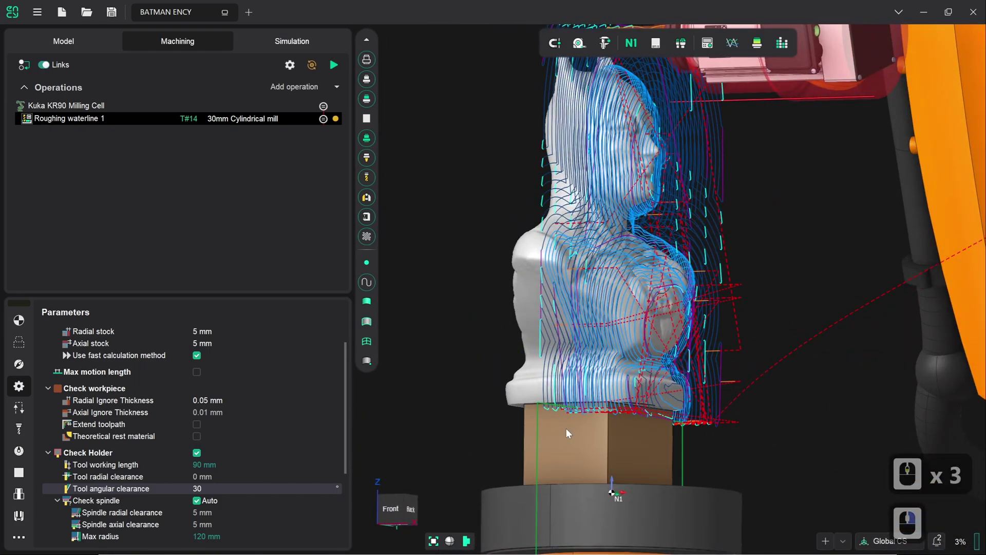
{"action": "right_click", "coordinate": [650, 423]}
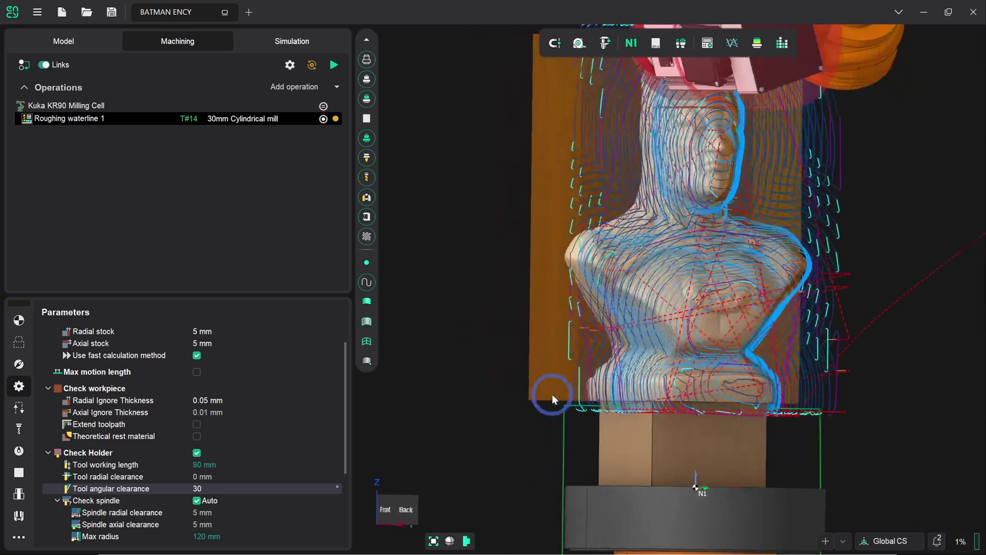
{"action": "right_click", "coordinate": [544, 399]}
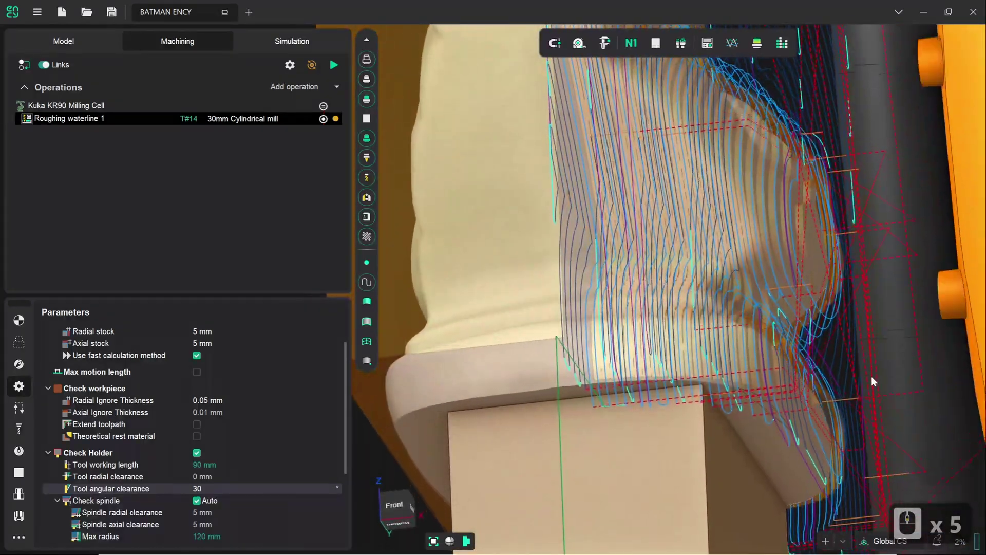
{"action": "right_click", "coordinate": [804, 416]}
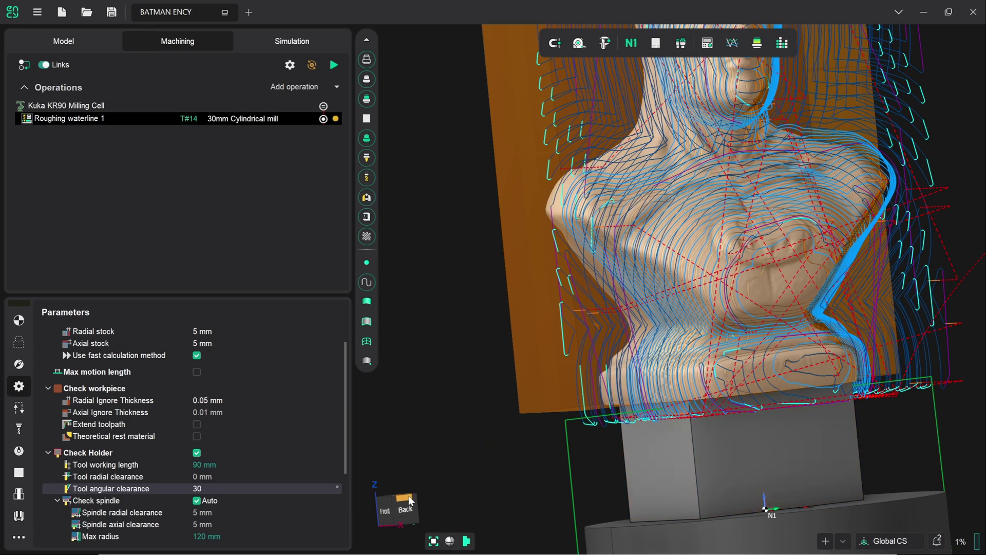
Step: Frame the area below the bust from the back and select the rectangle curve around the mounting block
{"action": "left_click", "coordinate": [409, 515]}
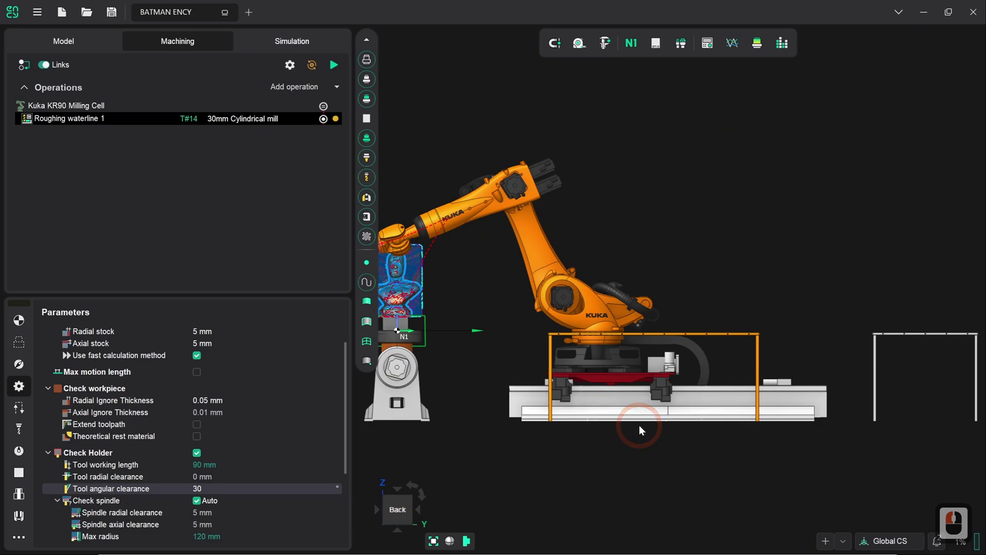
{"action": "middle_click", "coordinate": [454, 374]}
{"action": "middle_click", "coordinate": [450, 350]}
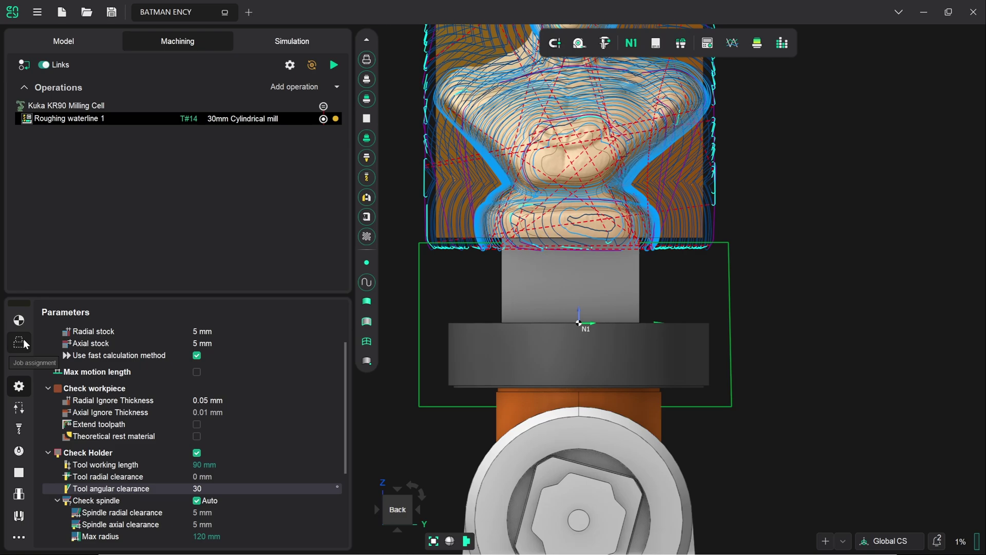
{"action": "left_click_drag", "start_coordinate": [27, 342], "coordinate": [510, 318]}
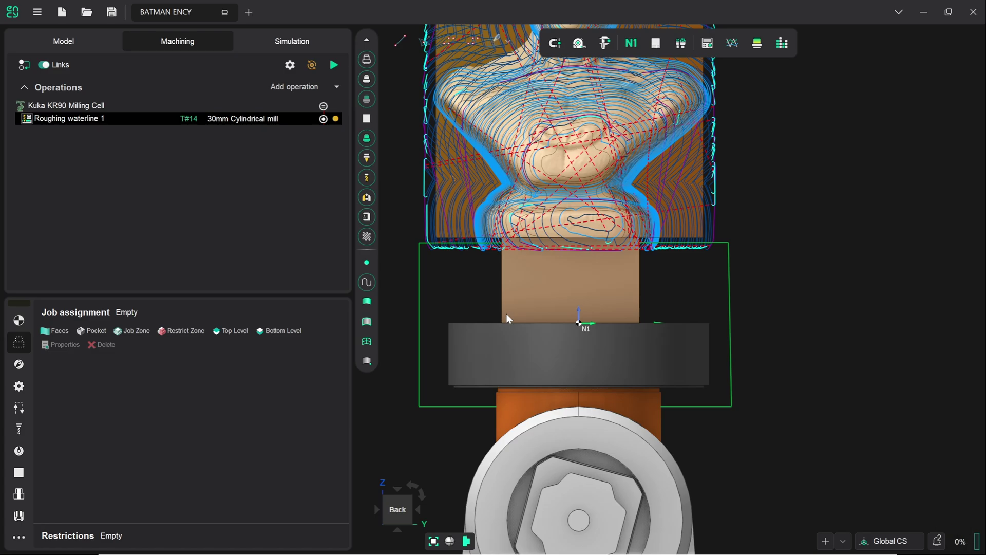
{"action": "left_click_drag", "start_coordinate": [723, 343], "coordinate": [455, 53]}
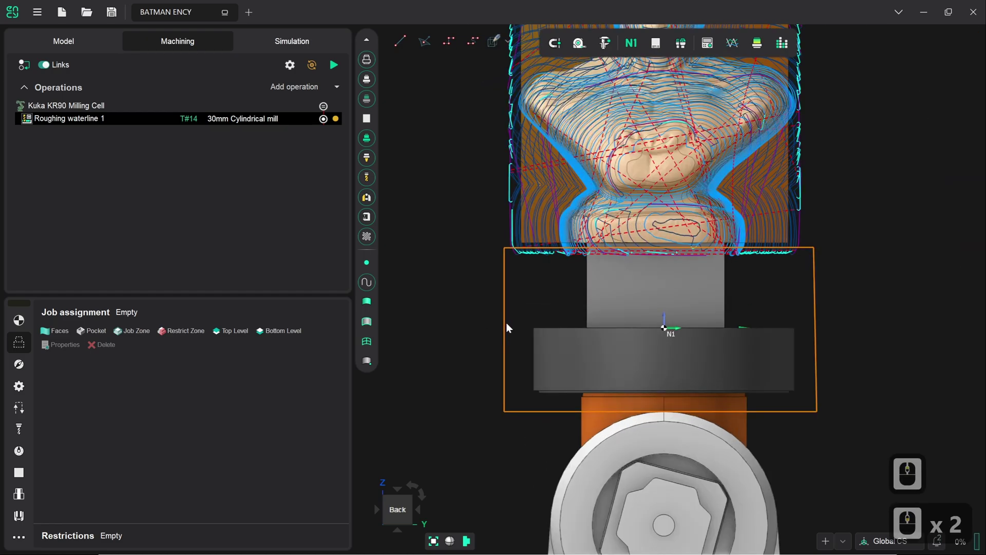
{"action": "left_click", "coordinate": [509, 327]}
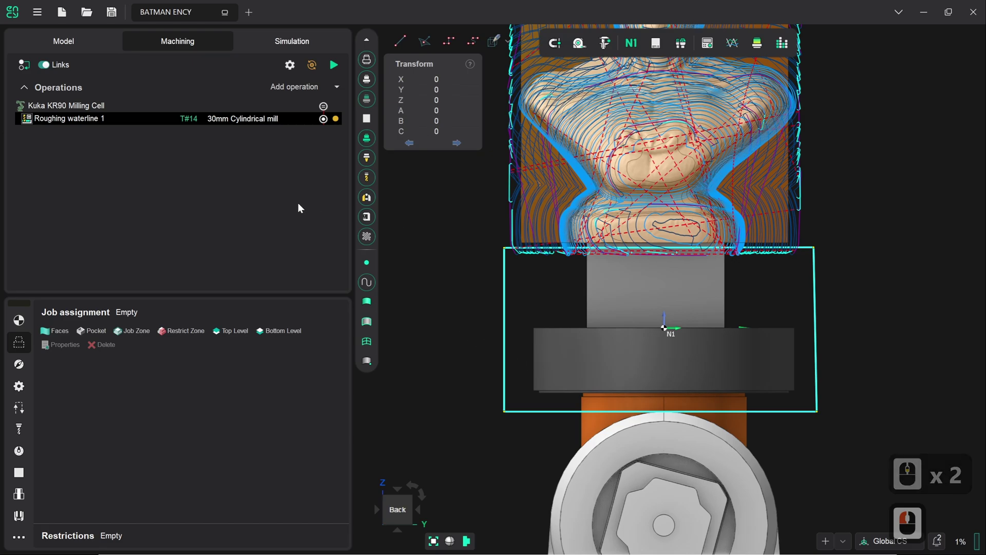
Step: Assign the rectangle as Restrict Zone and recalculate Roughing waterline 1 so it stops above it
{"action": "left_click", "coordinate": [179, 333]}
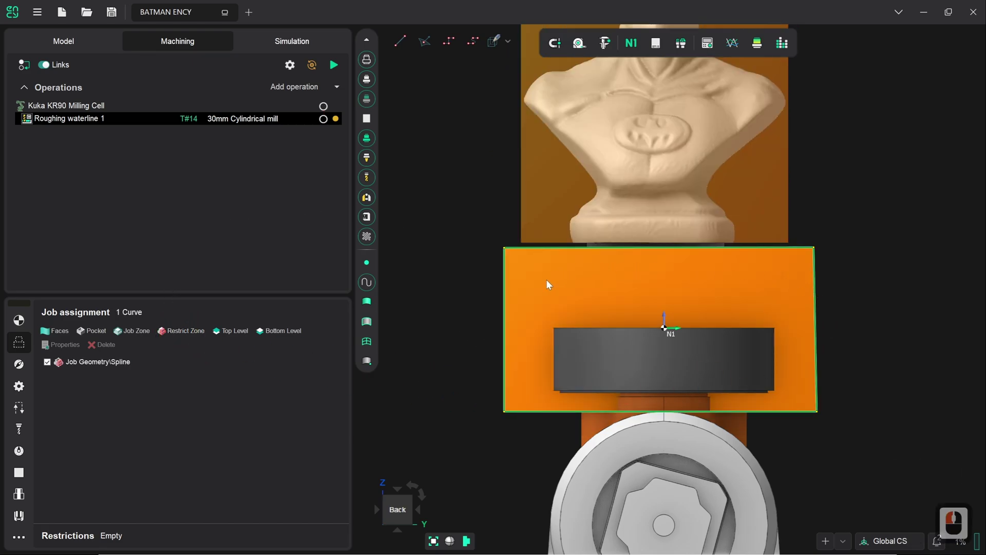
{"action": "left_click_drag", "start_coordinate": [655, 399], "coordinate": [684, 370]}
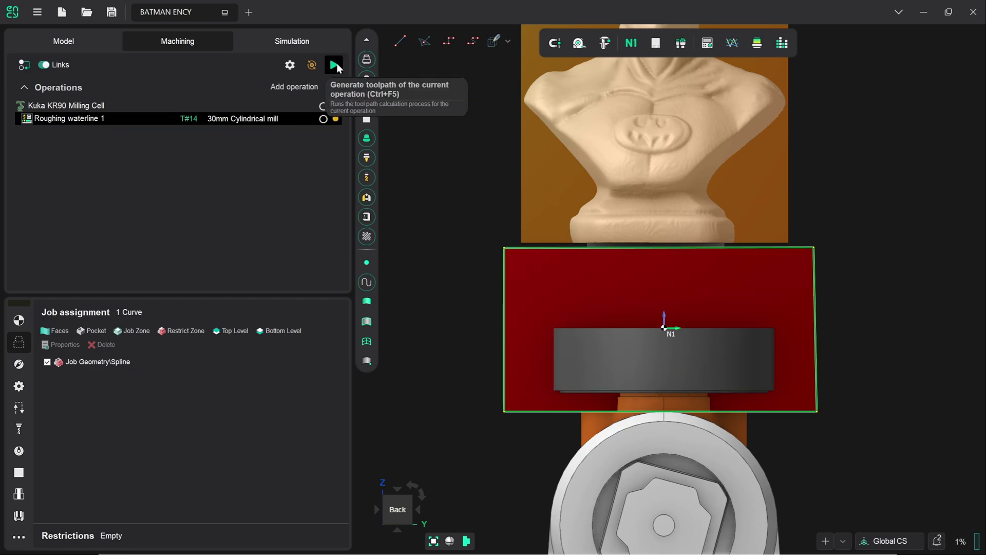
{"action": "left_click_drag", "start_coordinate": [340, 67], "coordinate": [460, 253]}
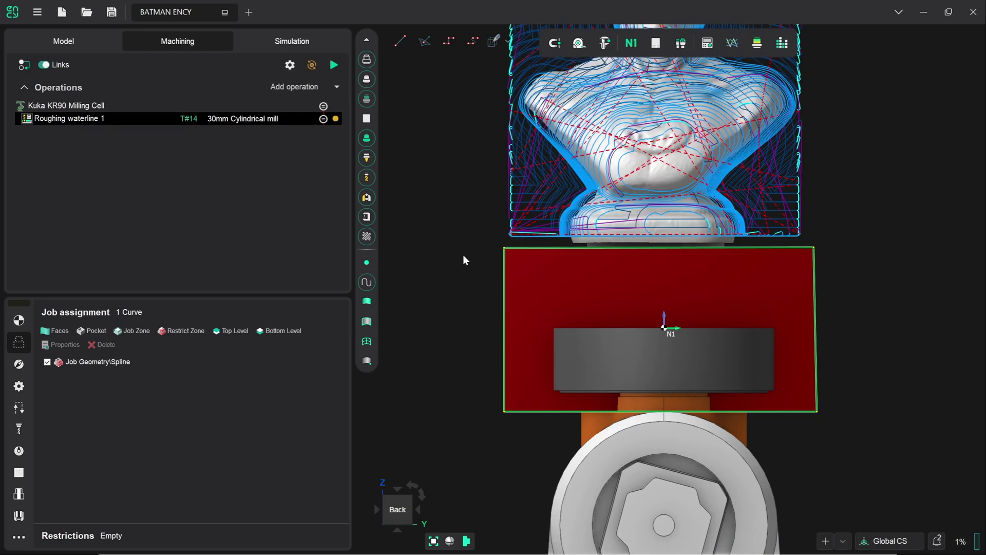
{"action": "middle_click", "coordinate": [467, 258]}
{"action": "middle_click", "coordinate": [500, 104]}
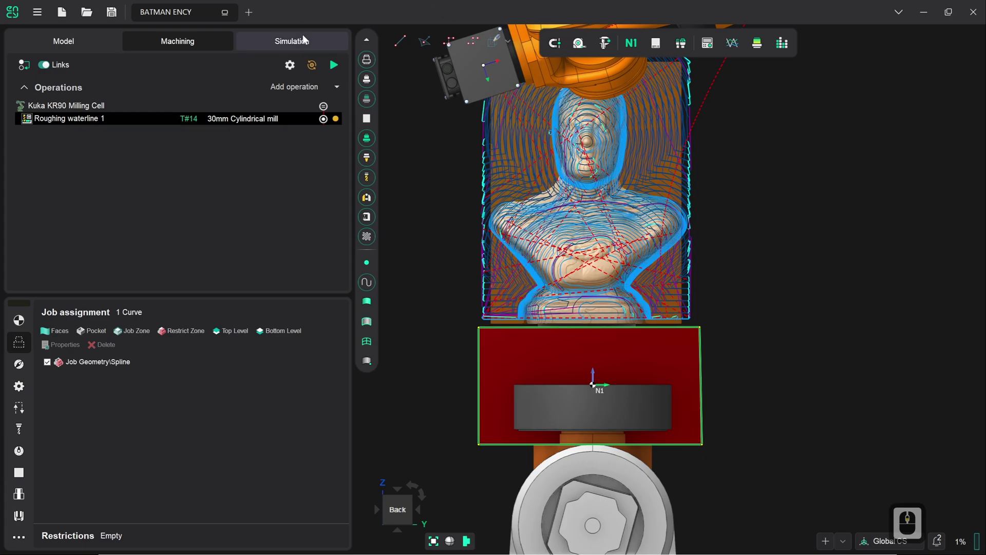
Step: In Simulation, reset the workpiece to an uncut block and run the simulation with the robot cutting it
{"action": "left_click", "coordinate": [305, 43]}
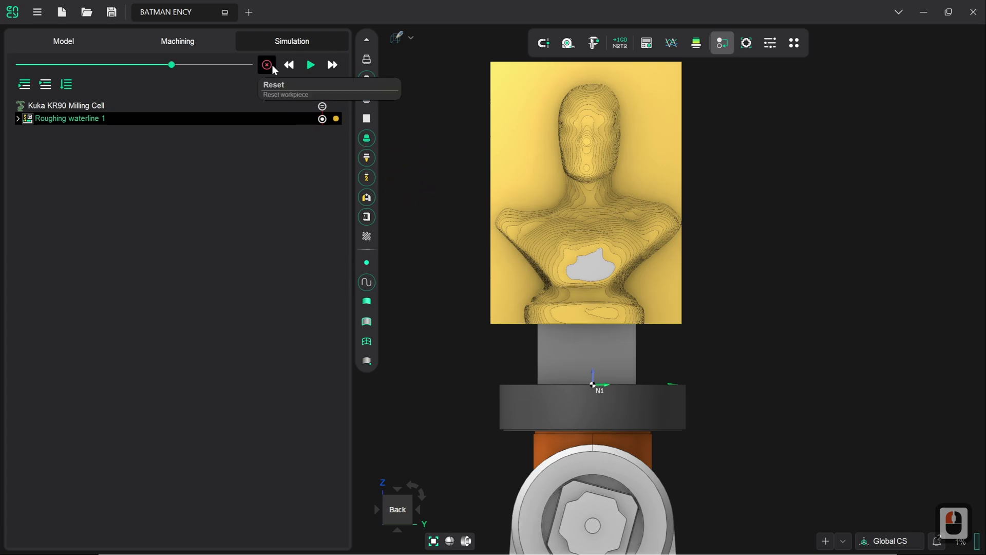
{"action": "left_click", "coordinate": [277, 68]}
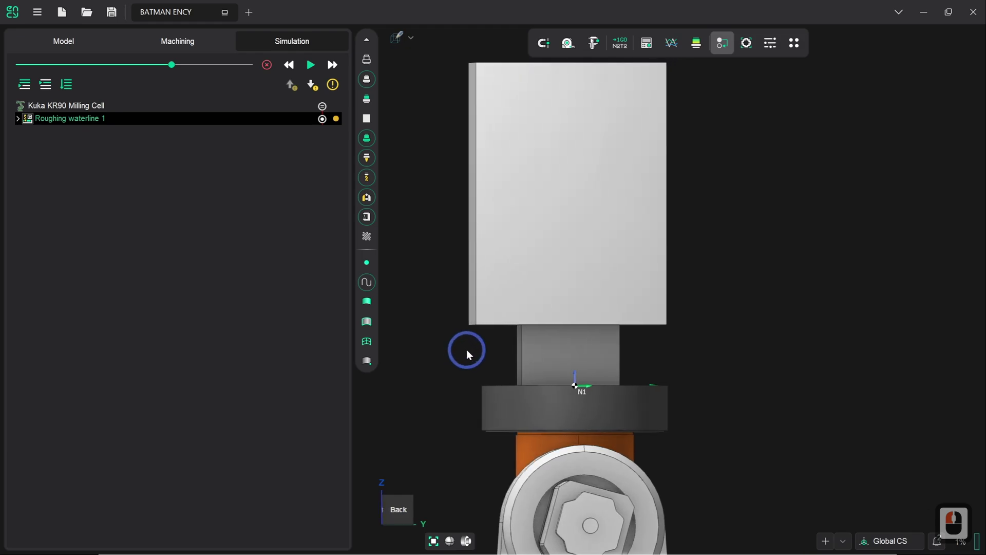
{"action": "right_click", "coordinate": [494, 353]}
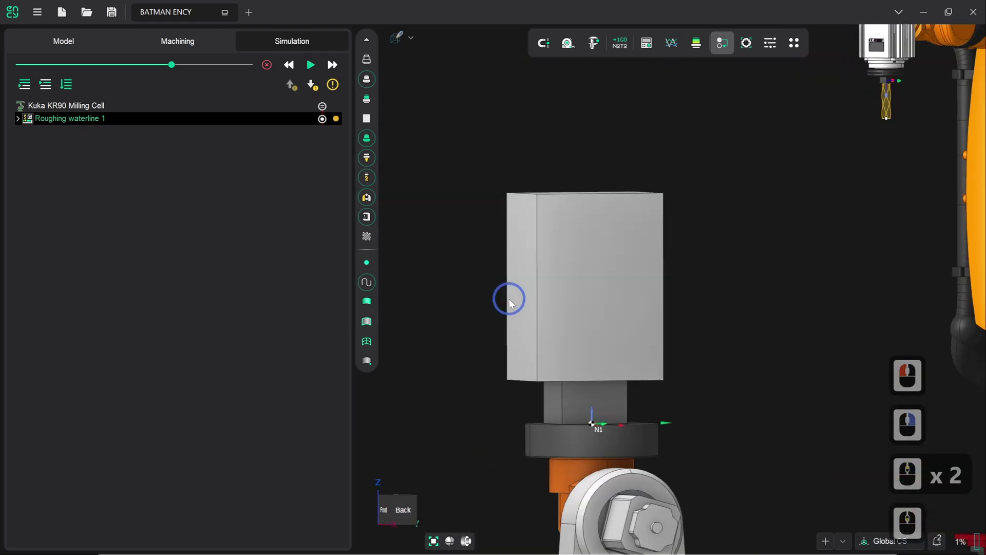
{"action": "right_click", "coordinate": [532, 319]}
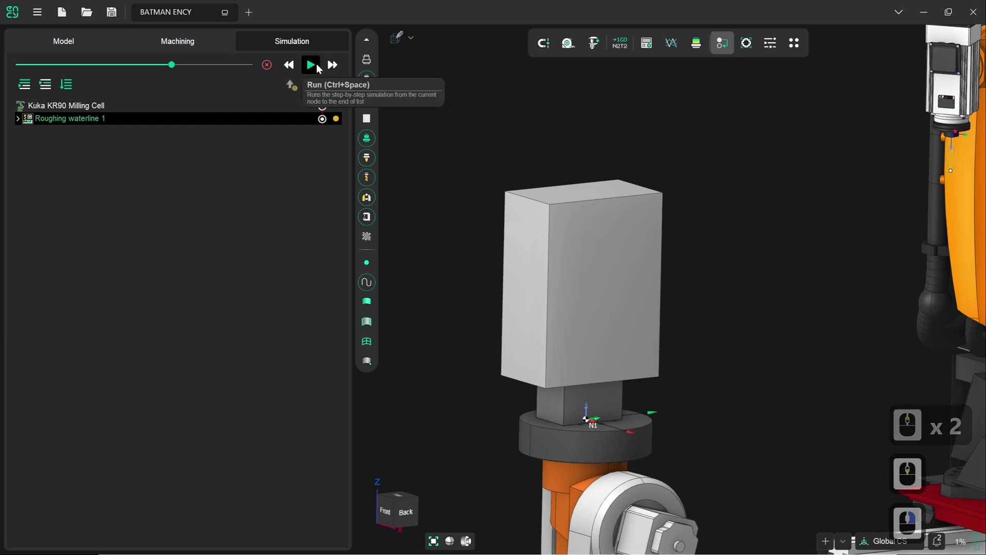
{"action": "right_click", "coordinate": [320, 68]}
{"action": "right_click", "coordinate": [320, 68]}
{"action": "left_click", "coordinate": [320, 68]}
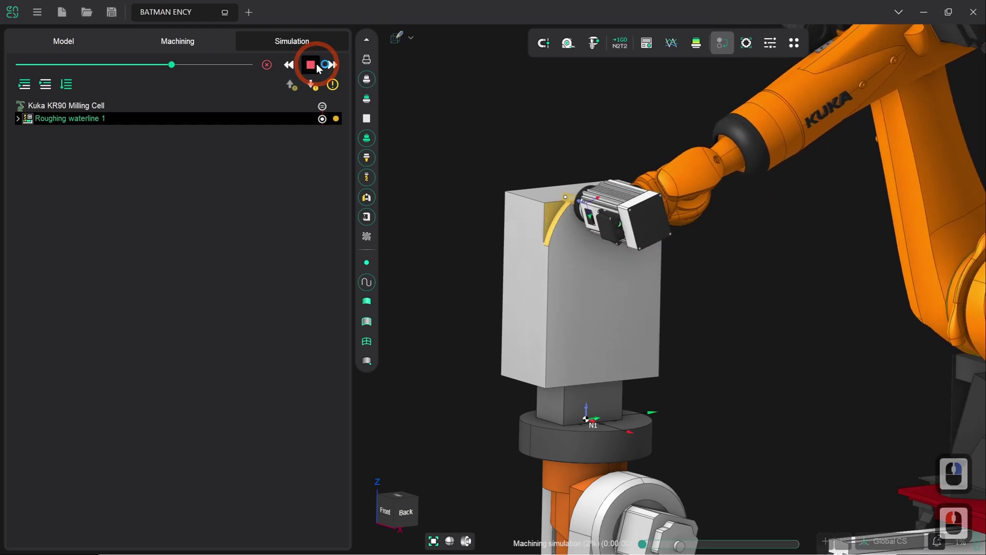